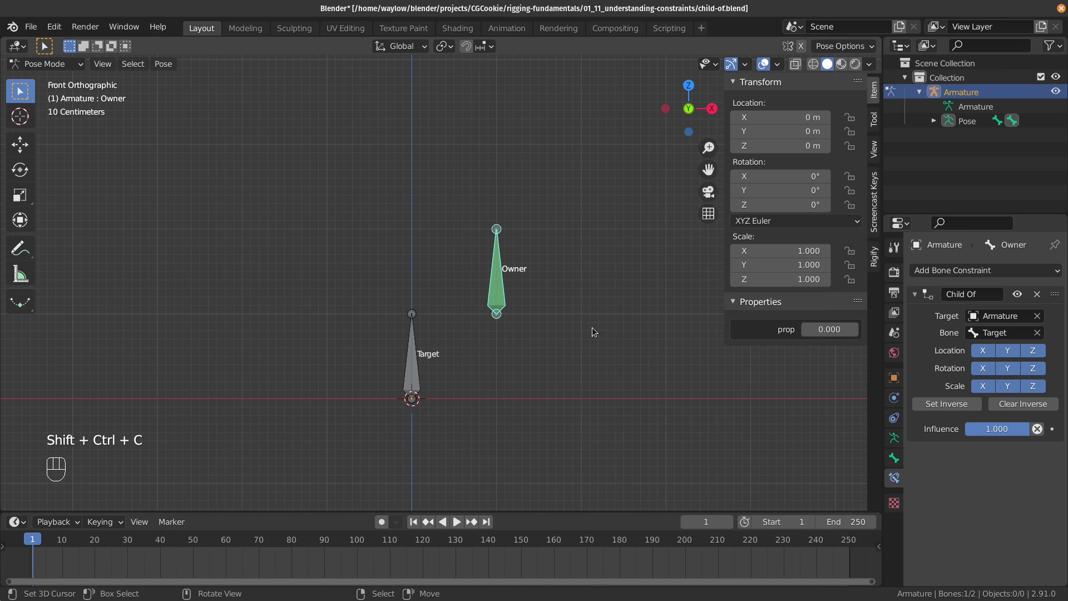
- Grab and rotate Target to the upper left so Owner follows, then show Target's Relations panel
key(g)
key(r)
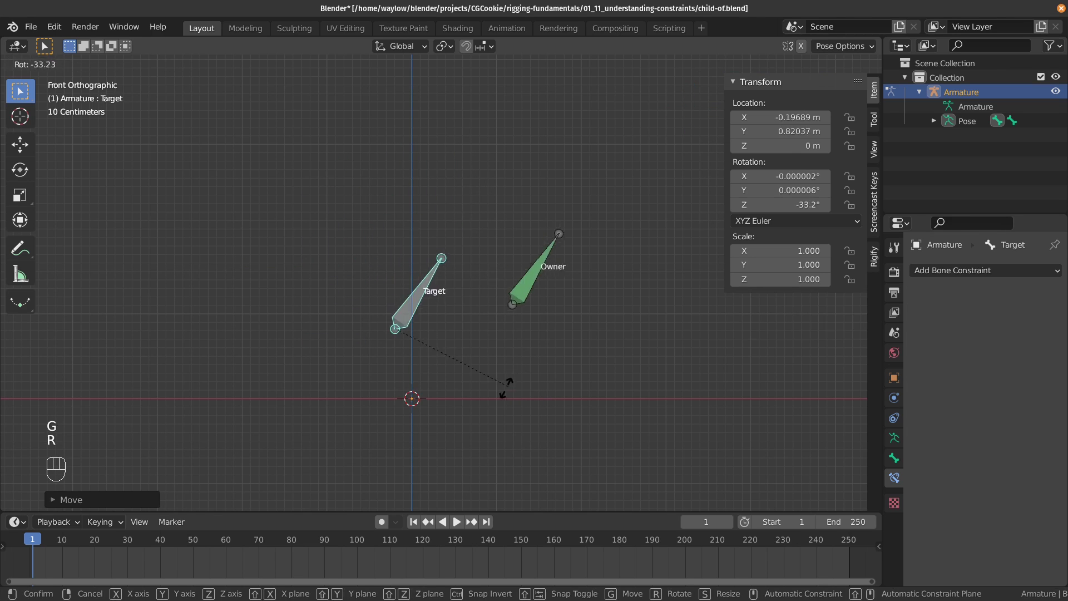
key(g)
key(r)
key(s)
click(481, 362)
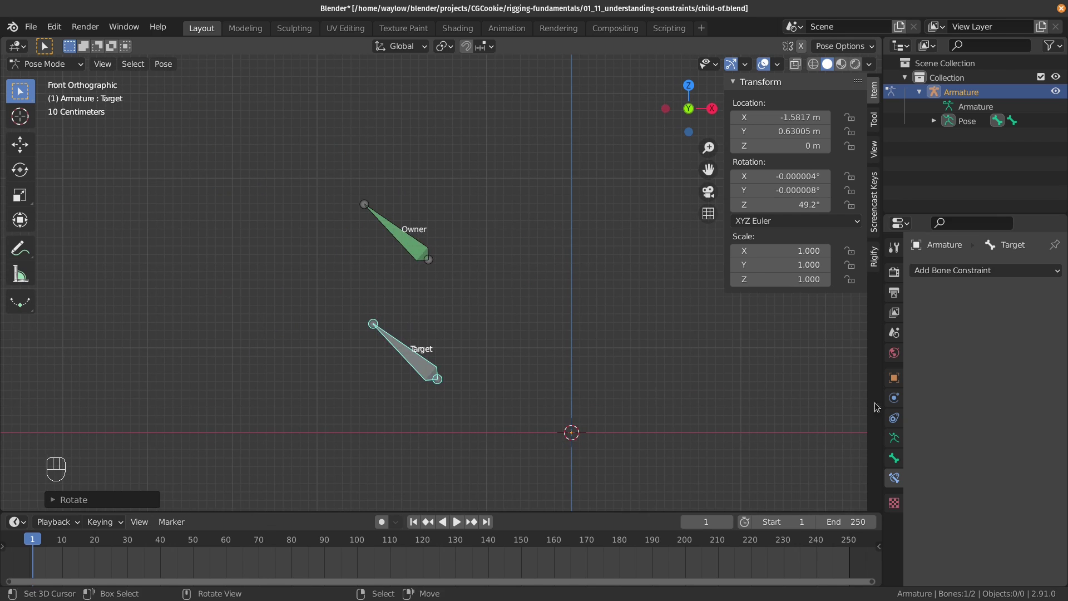
click(902, 459)
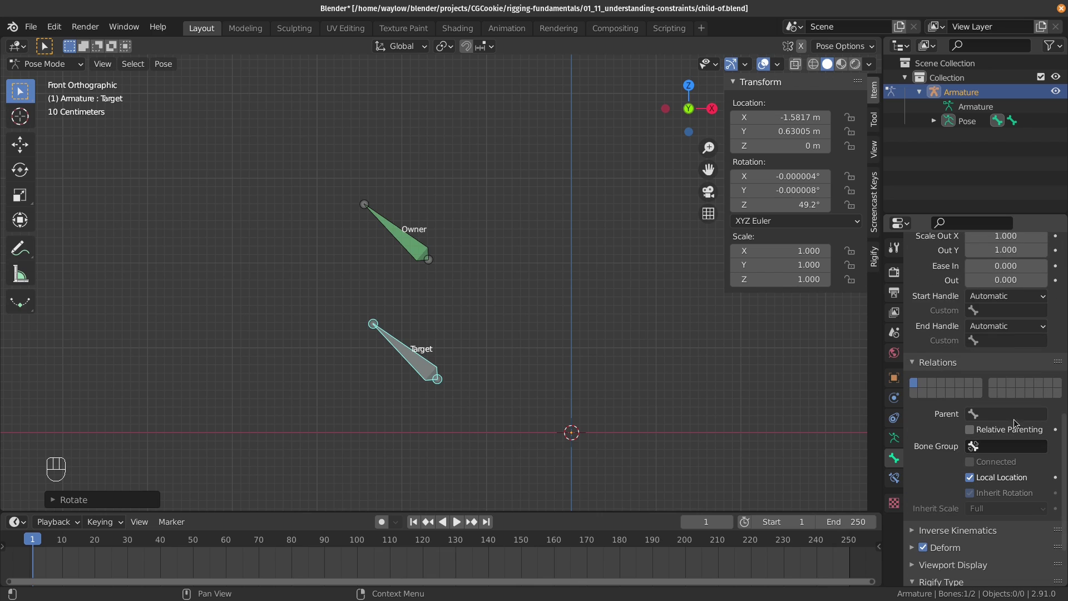
- On Owner's Child Of constraint, toggle location and rotation axes off, then re-enable all axes
click(332, 268)
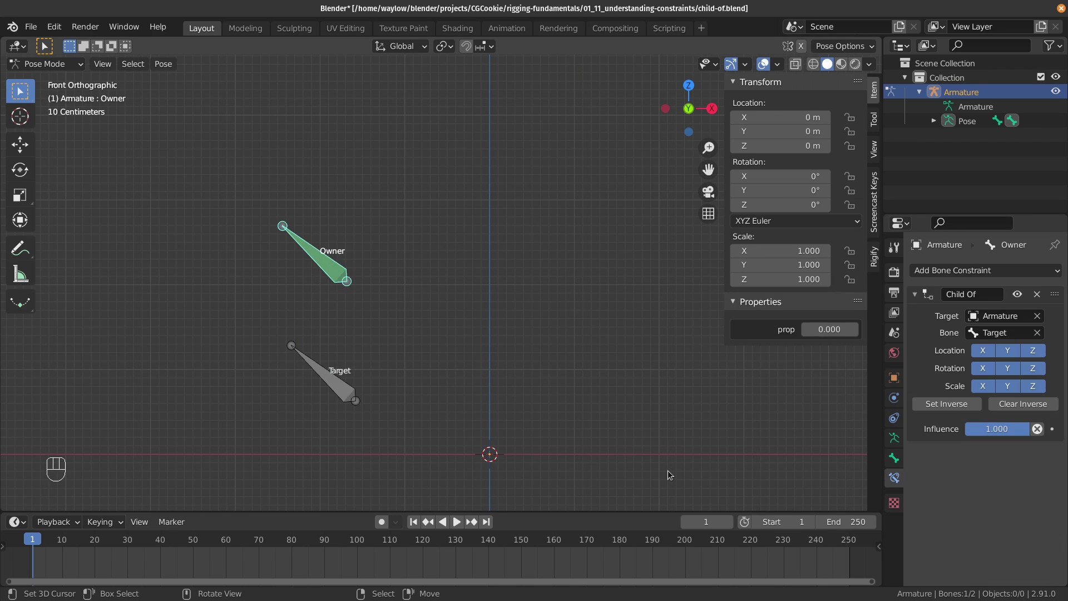
drag(1022, 431, 1001, 360)
click(994, 355)
click(1014, 352)
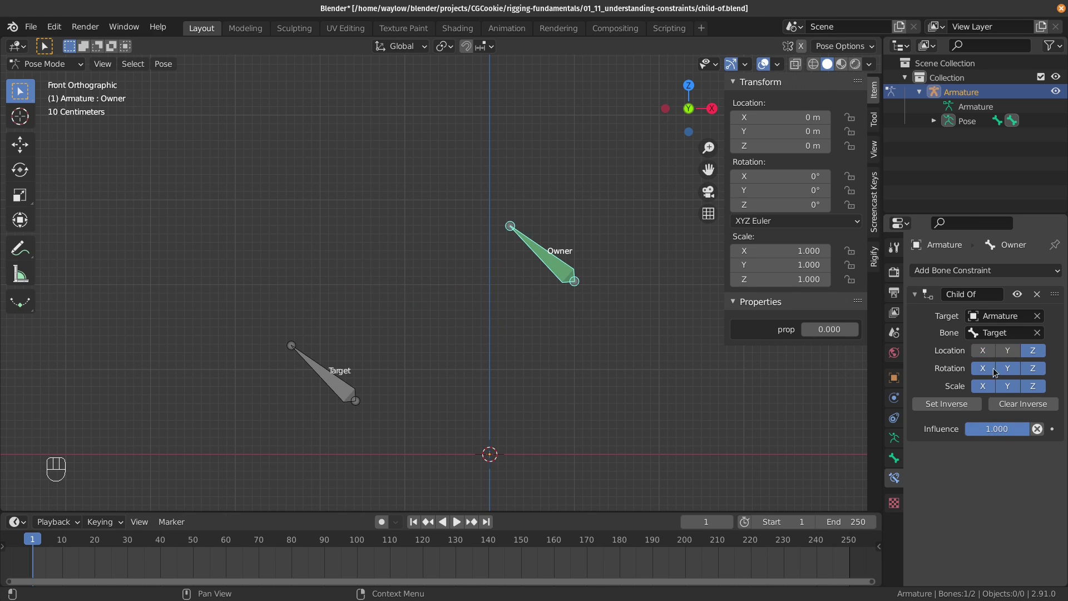
click(1006, 351)
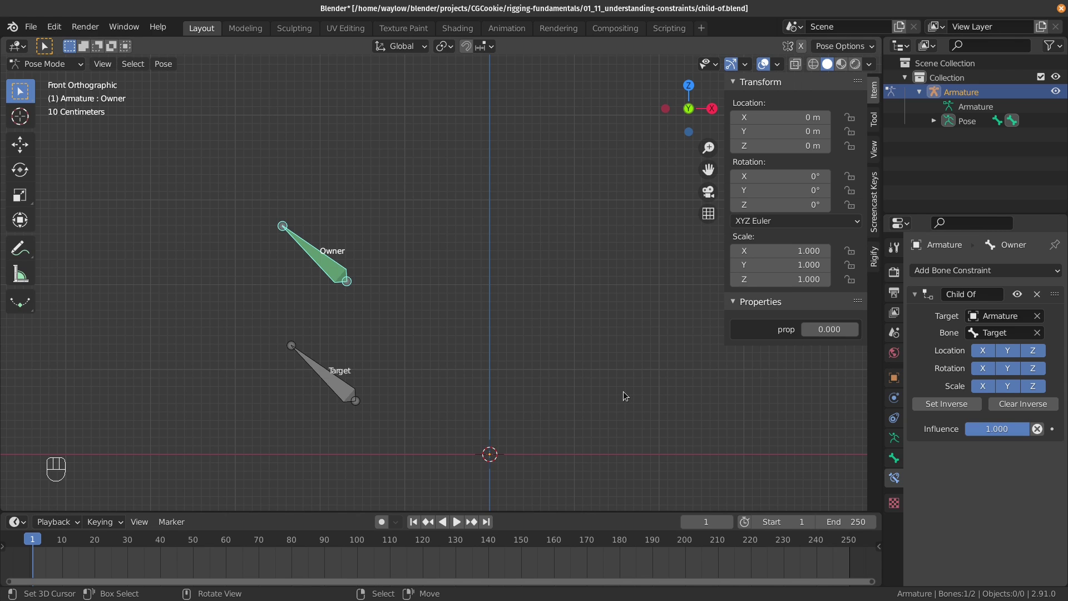
- In Edit Mode parent Owner to Target with Keep Offset, returning to Pose Mode afterwards
key(Tab)
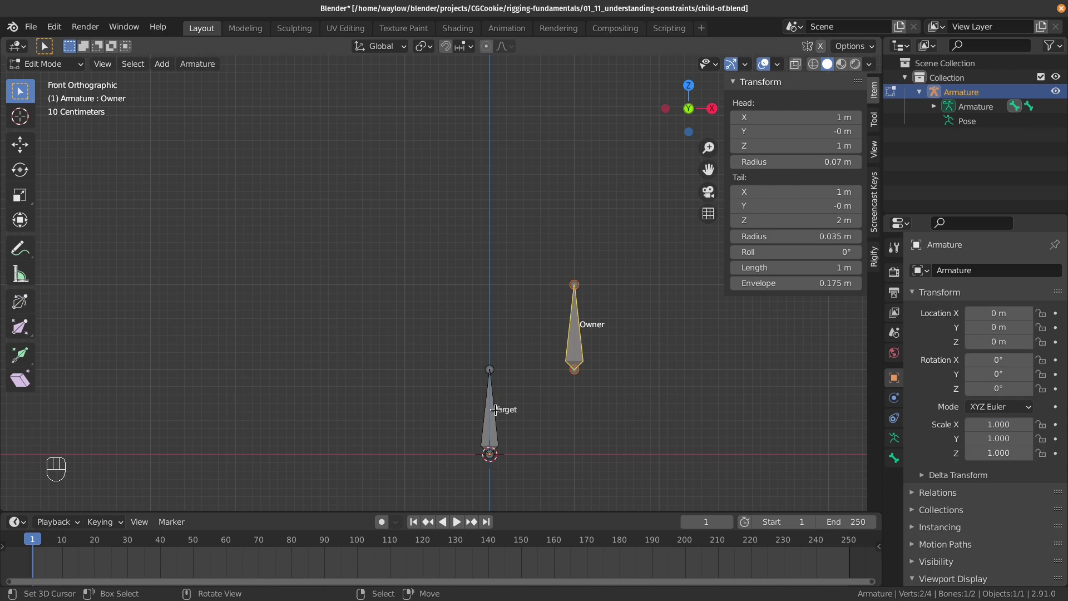
key(ctrl+p)
key(Escape)
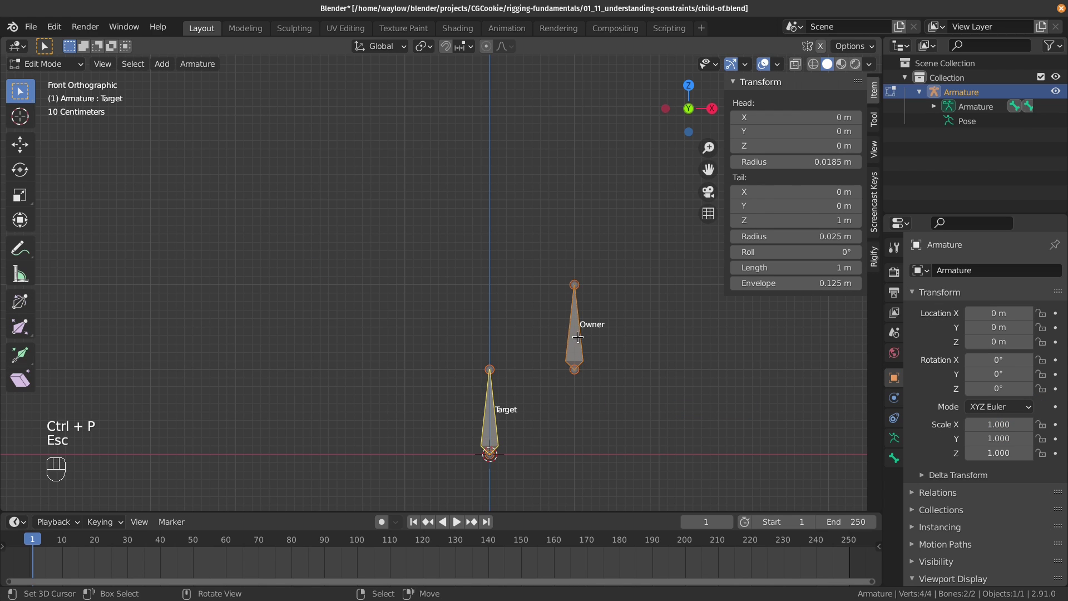
key(ctrl+p)
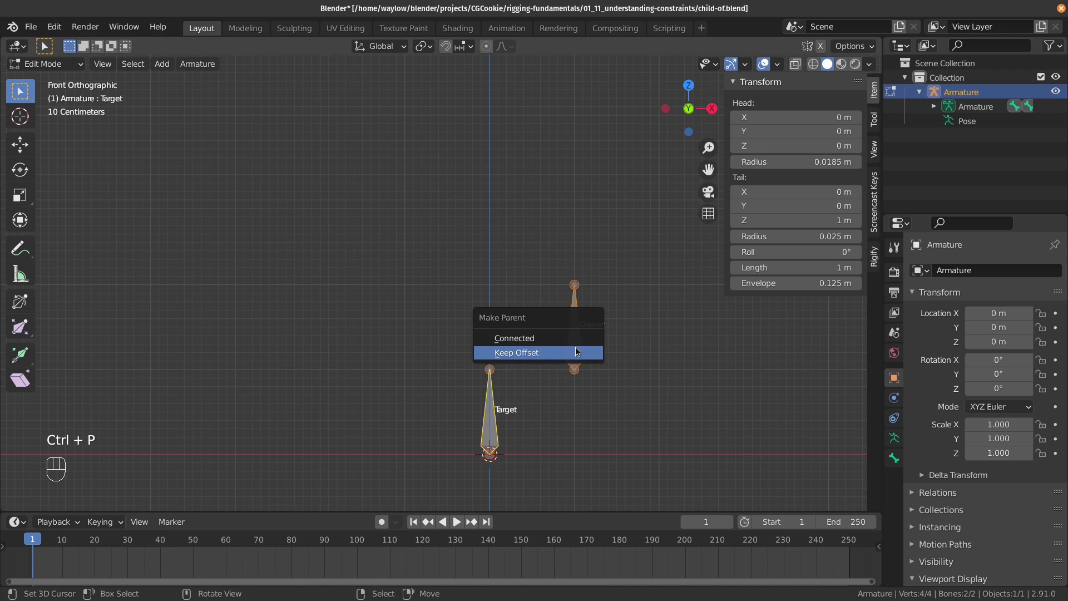
key(Tab)
click(354, 379)
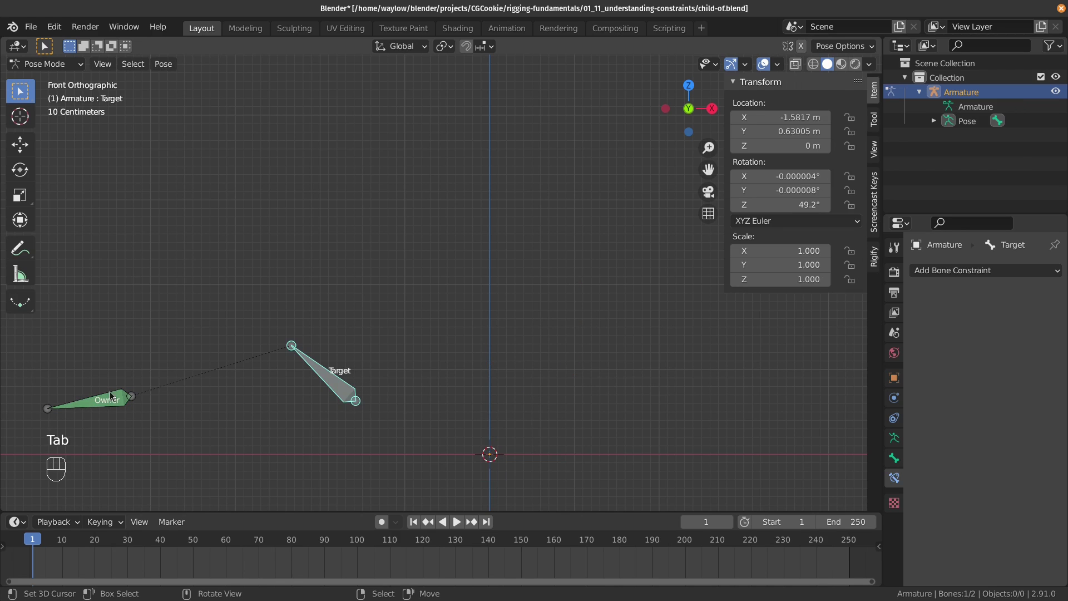
- Reset Target's rotation and location, grab it upward, then select Owner to show its Child Of constraint
key(alt+r)
key(alt+g)
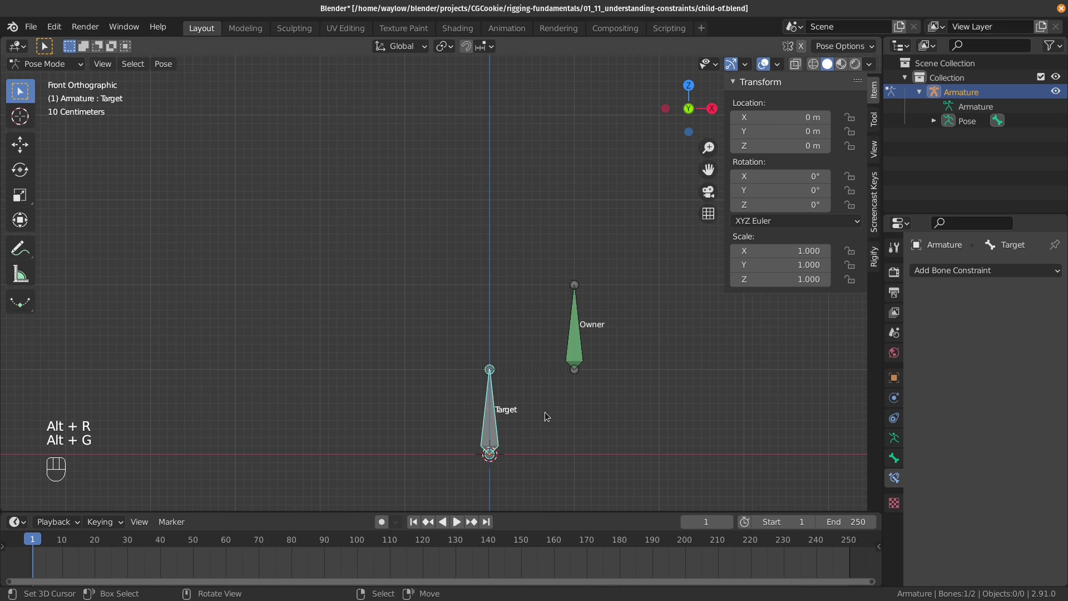
key(g)
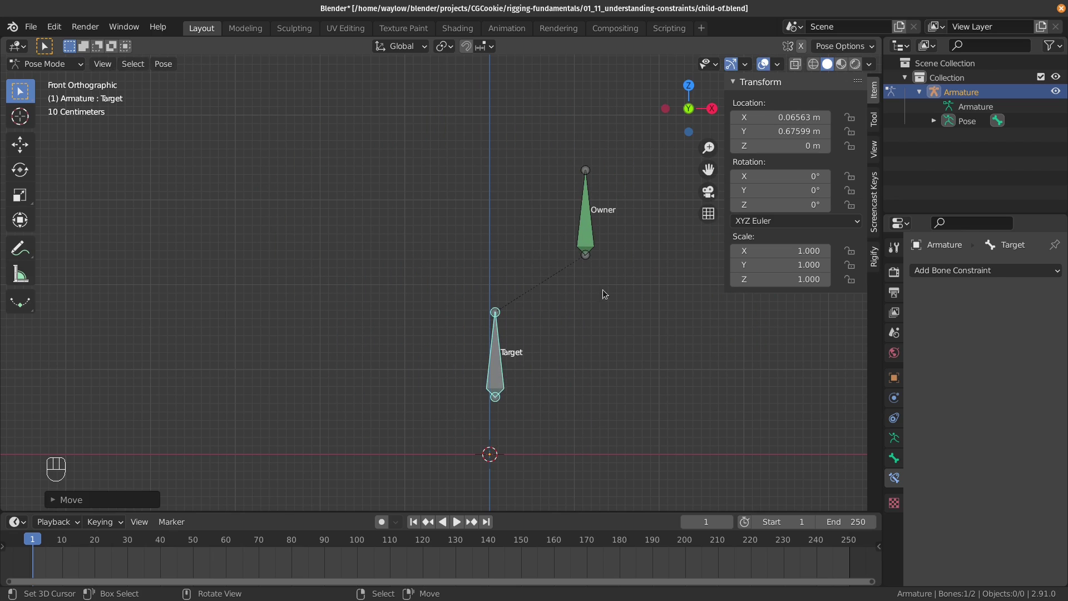
click(596, 254)
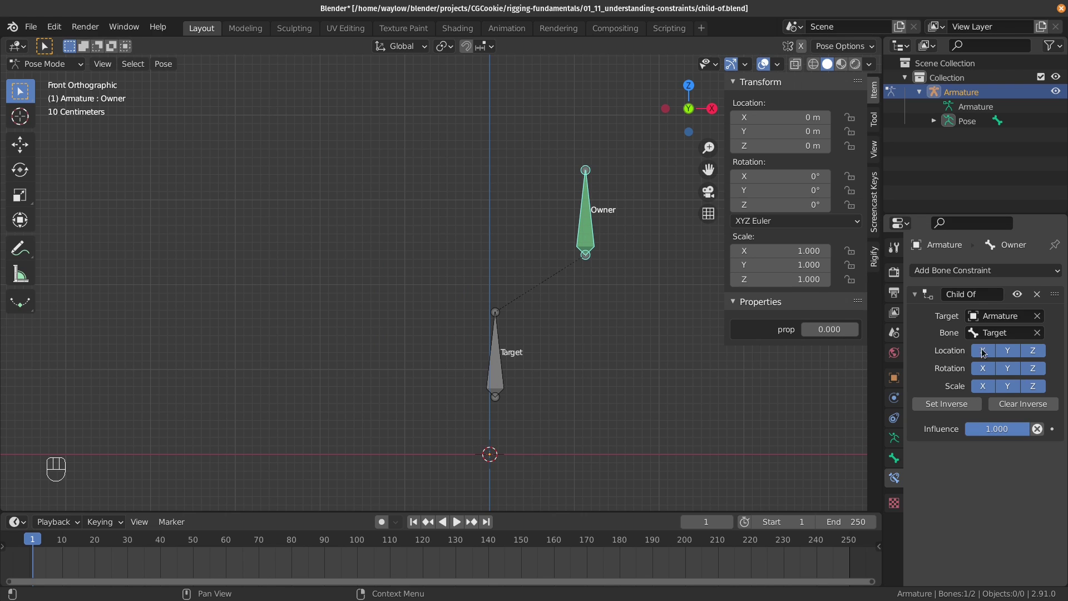
- Move Target again, select Owner, and in Edit Mode clear its Parent field in Relations
key(g)
click(517, 247)
key(g)
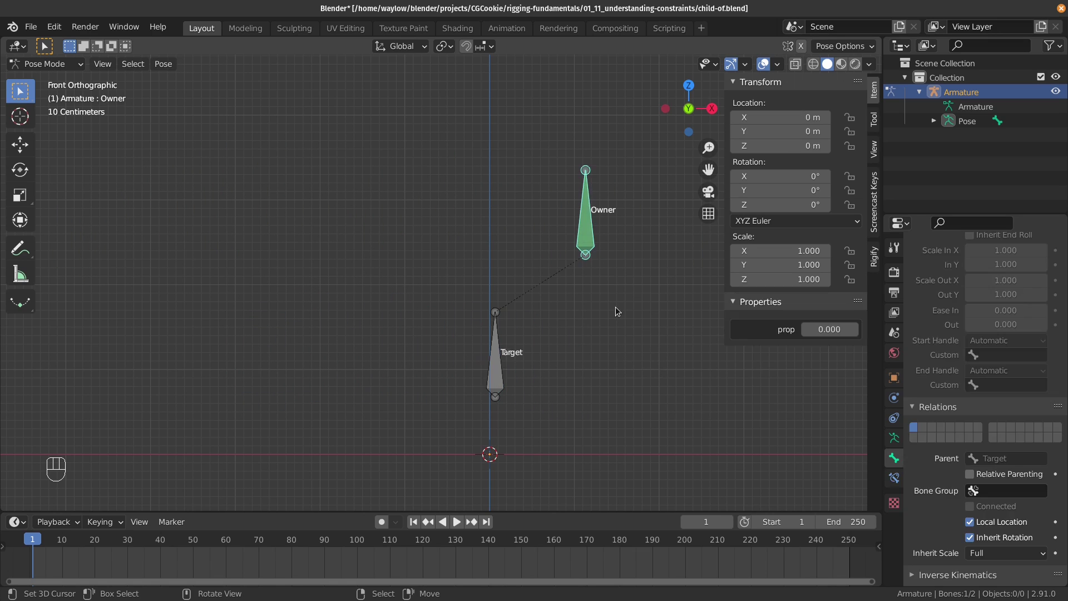
key(Tab)
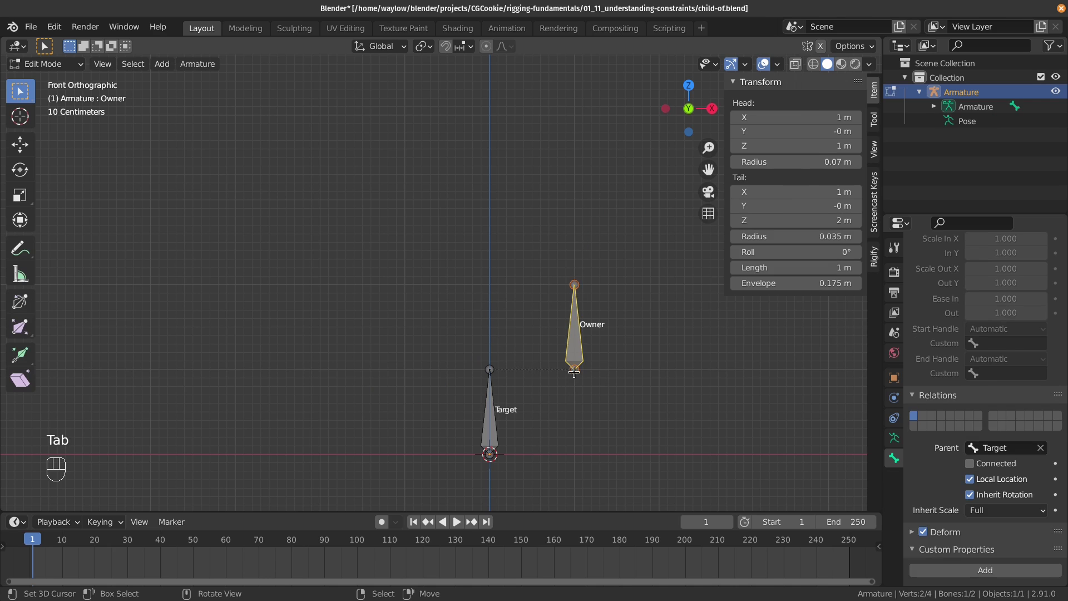
click(1044, 446)
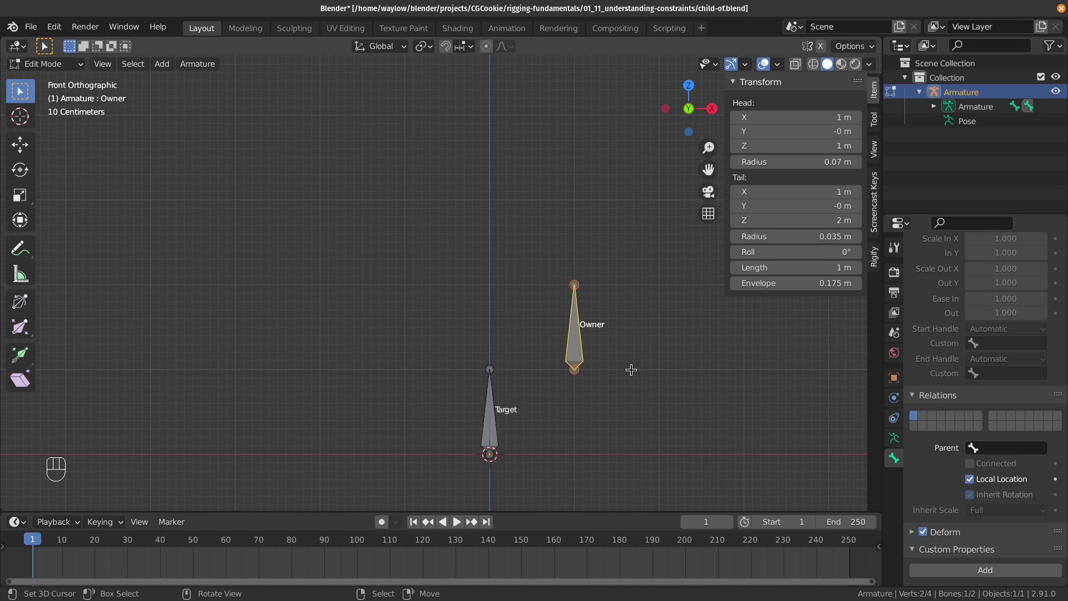